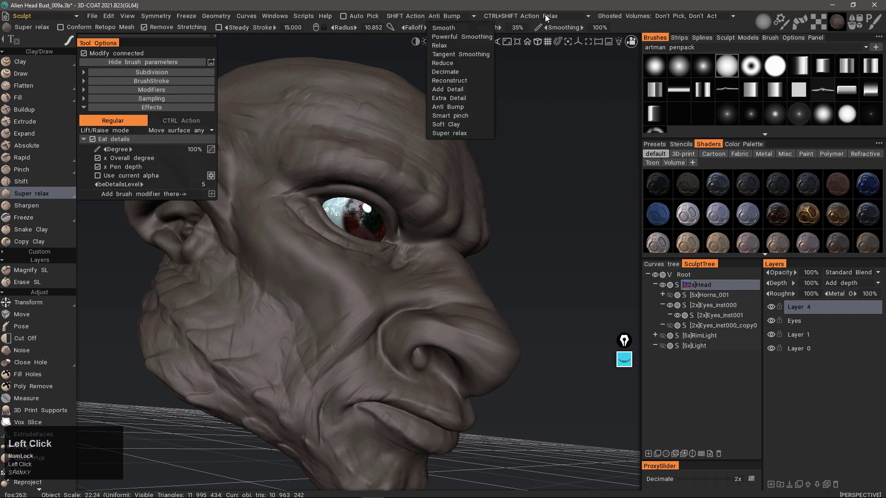
Step: Set the SHIFT Action smoothing mode to Relax instead of Anti Bump
{"action": "left_click", "coordinate": [560, 19]}
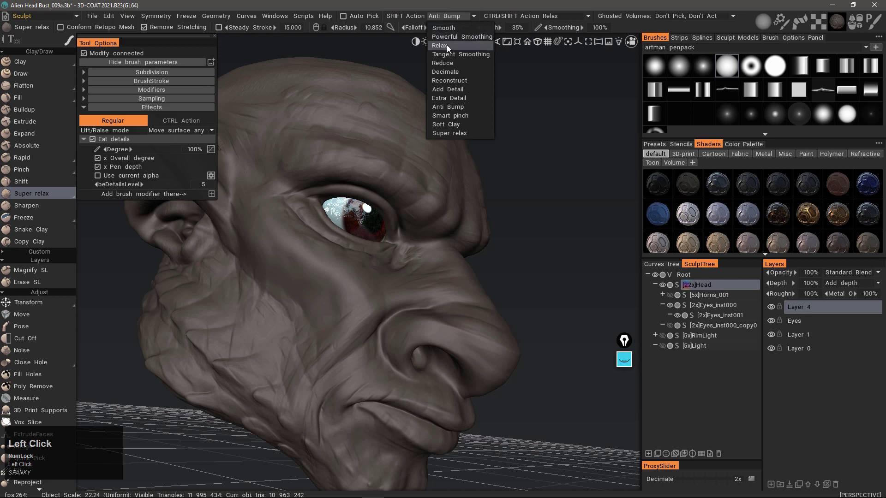
{"action": "left_click", "coordinate": [447, 51]}
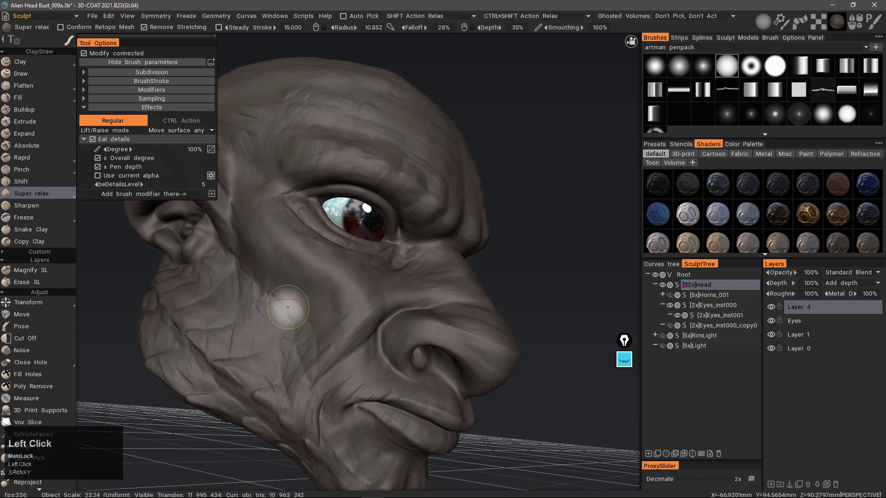